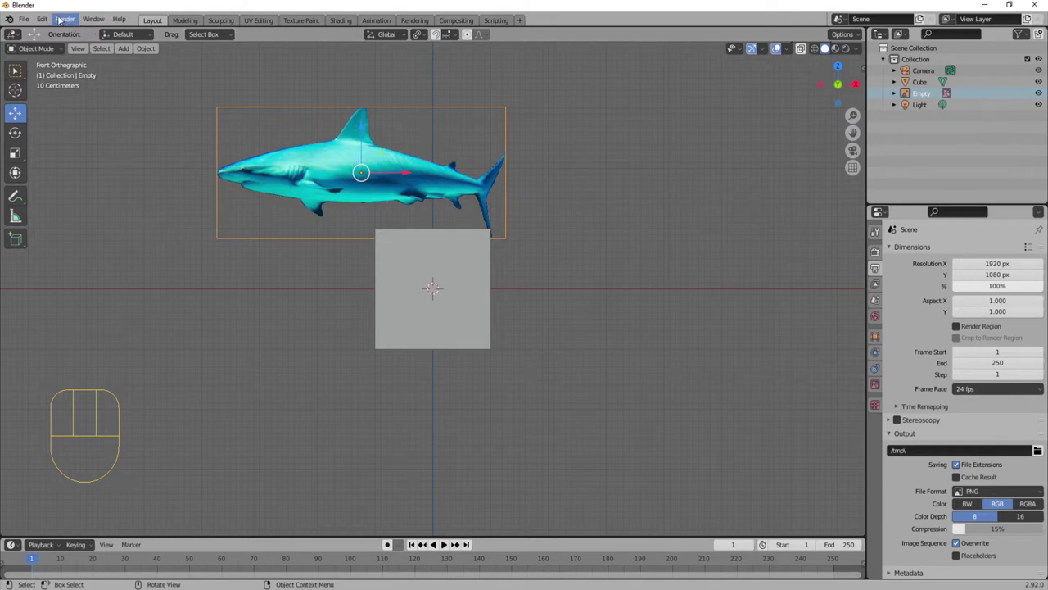
Step: Turn on X-Ray shading so the cube shows see-through over the shark reference
drag(51, 15, 61, 204)
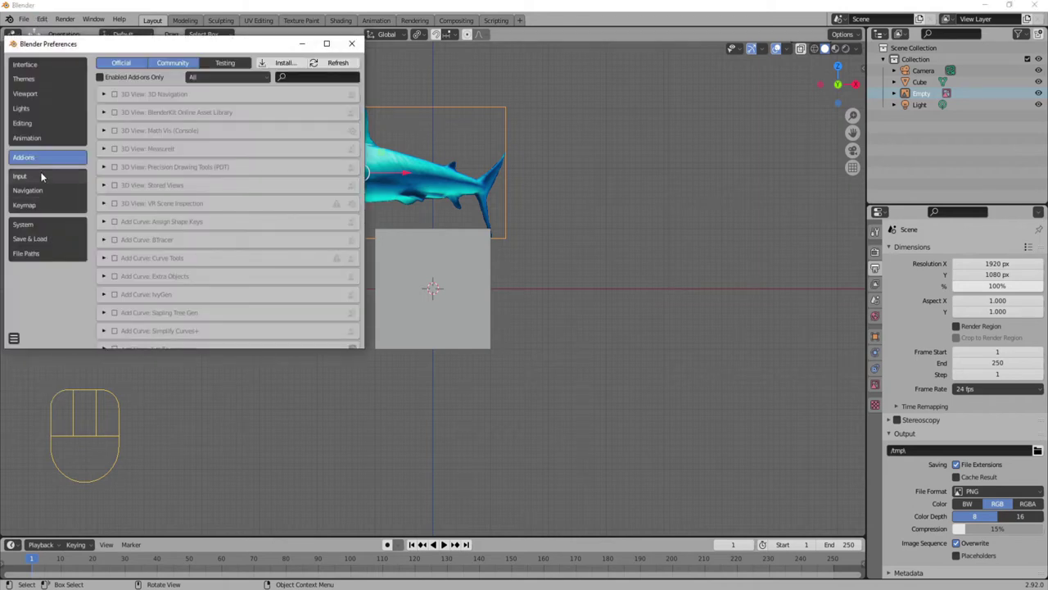
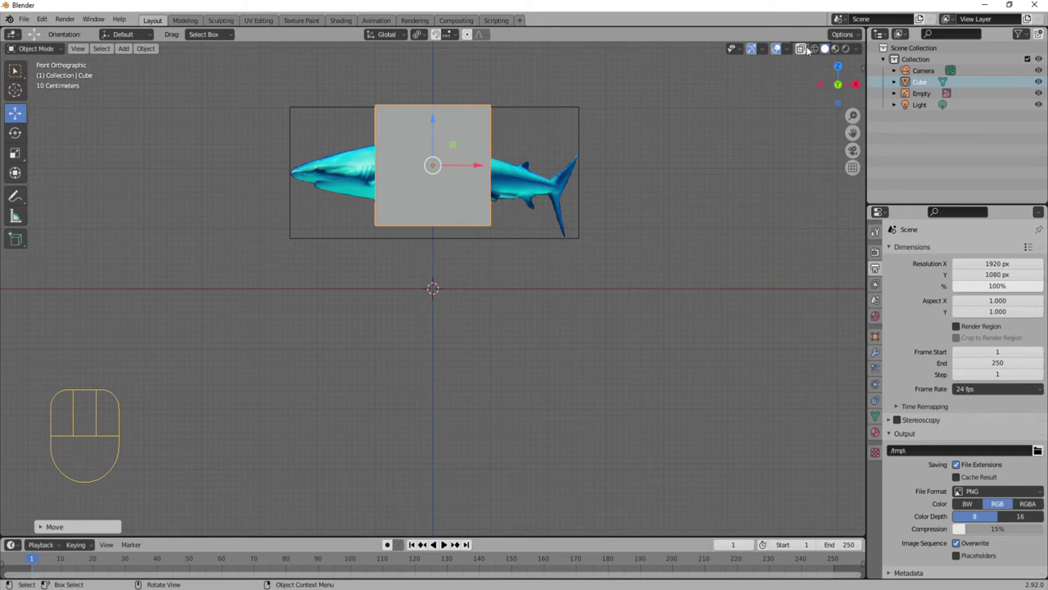
click(807, 52)
click(825, 53)
click(821, 54)
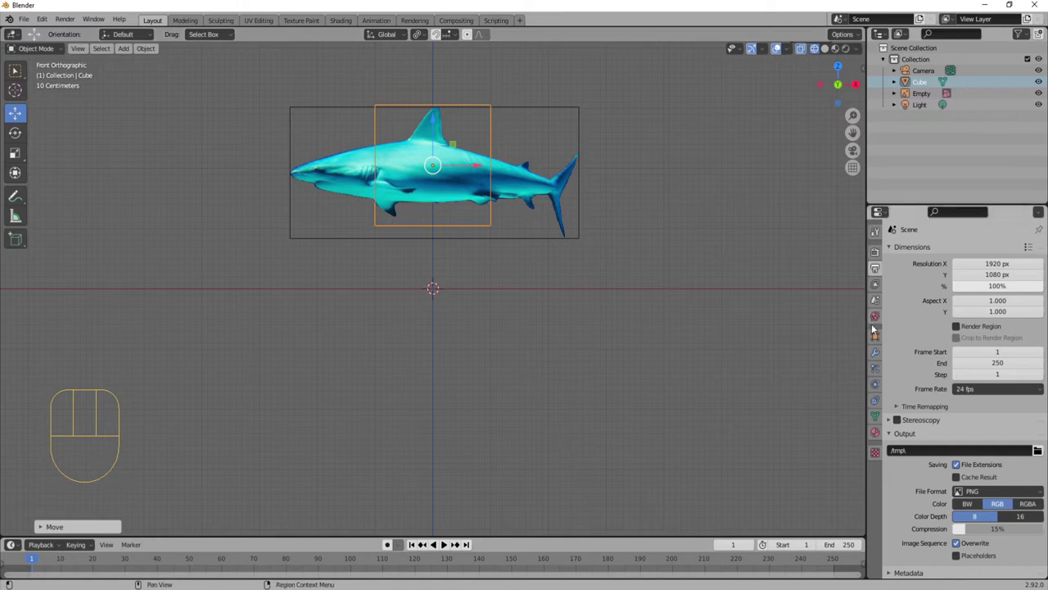
Step: Add a Subdivision Surface modifier to the cube from Modifier Properties
click(880, 353)
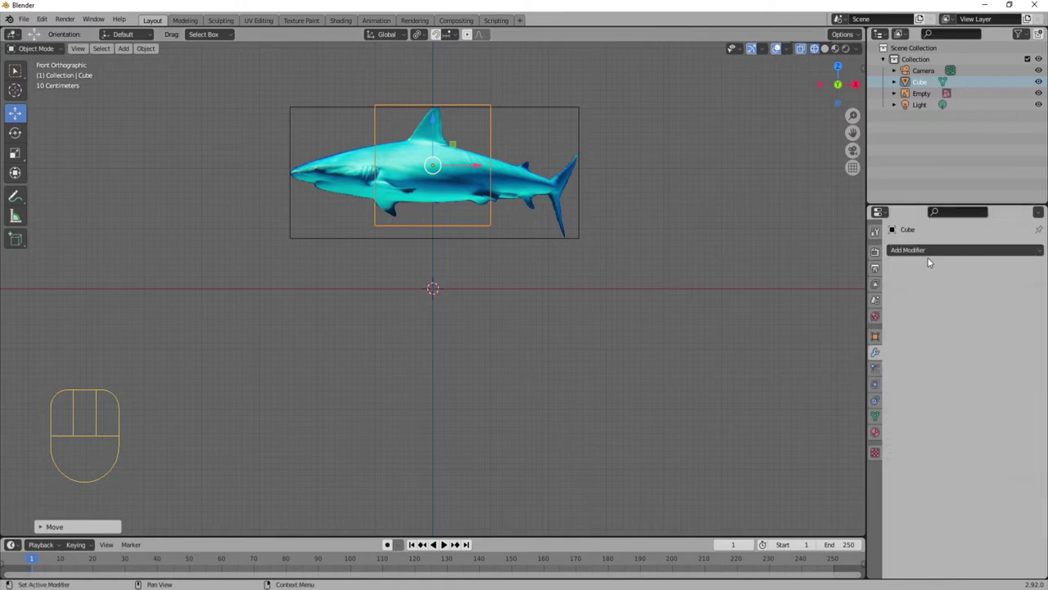
drag(935, 252, 850, 456)
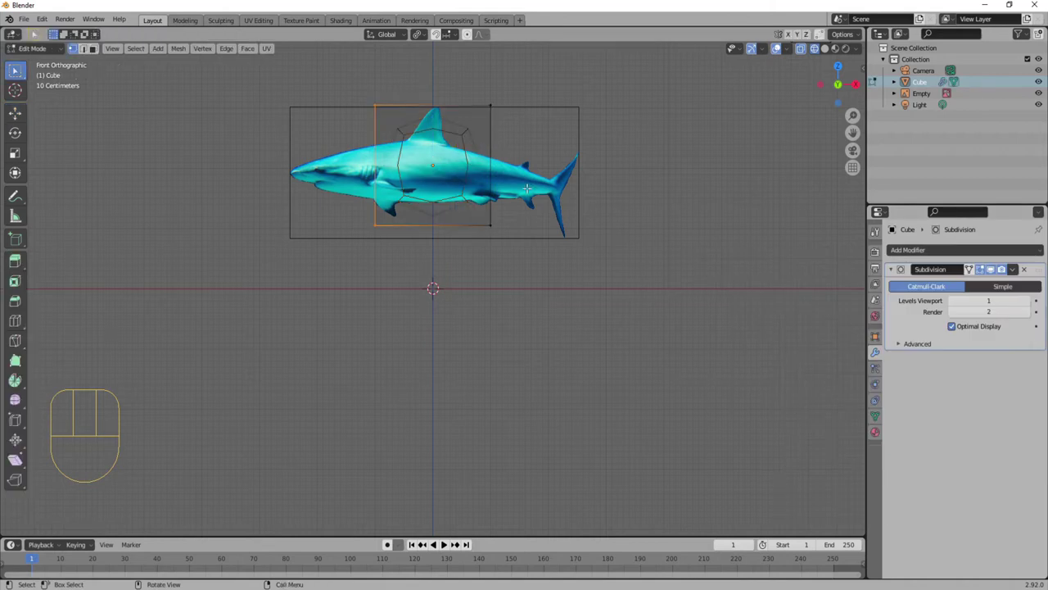
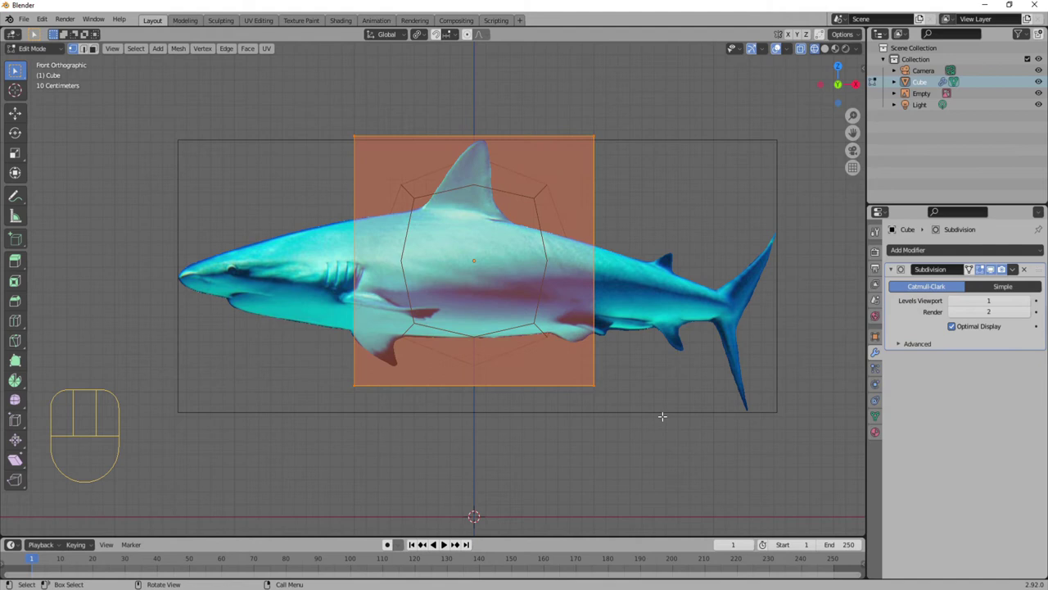
Step: Scale the selected face down to a smaller block over the shark's body
key(s)
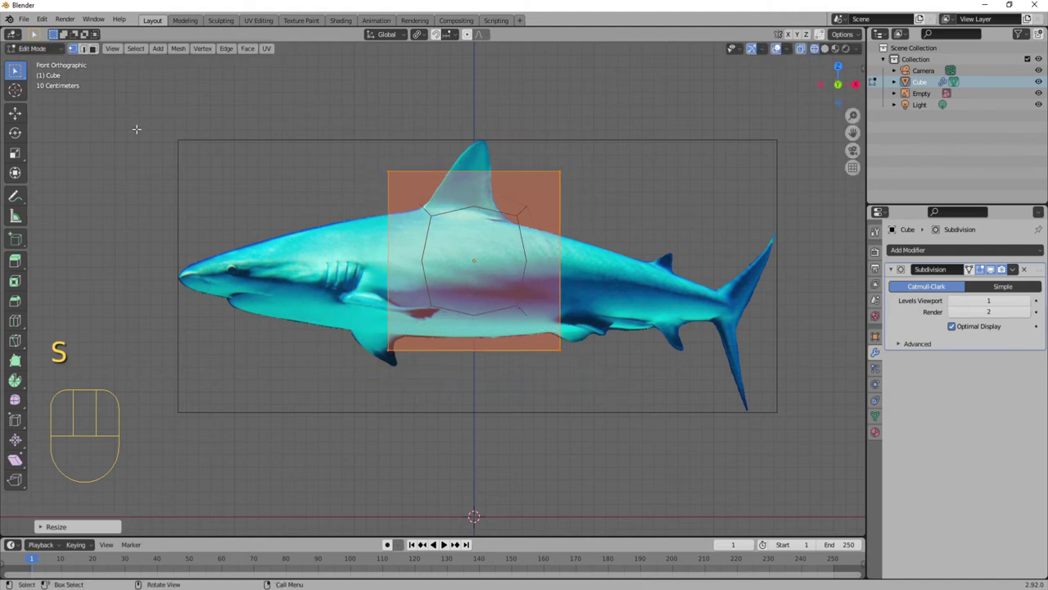
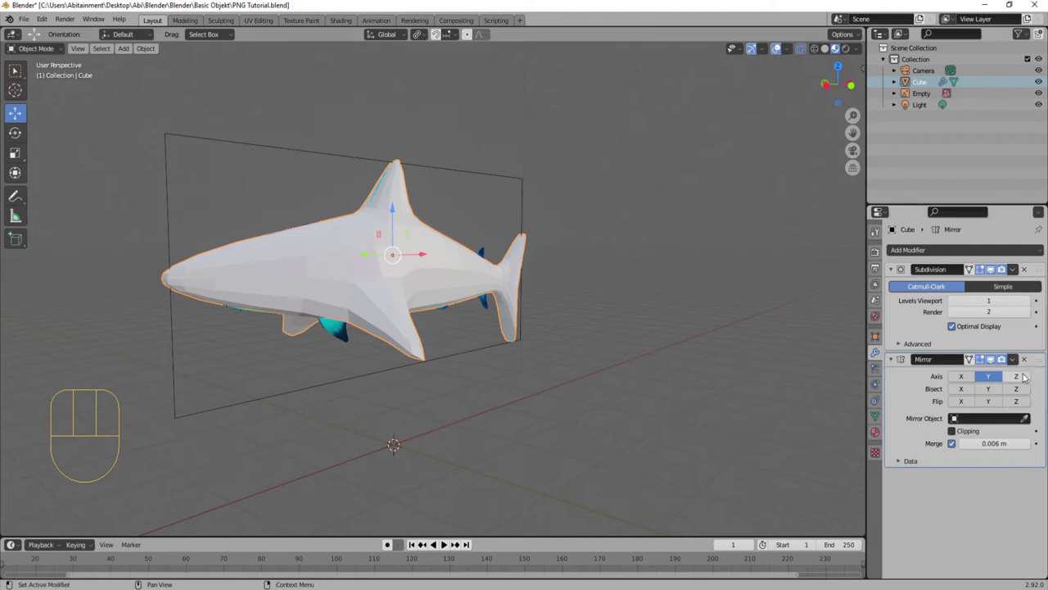
Step: Apply the Mirror and Subdivision modifiers to the shark mesh
drag(1021, 360, 842, 376)
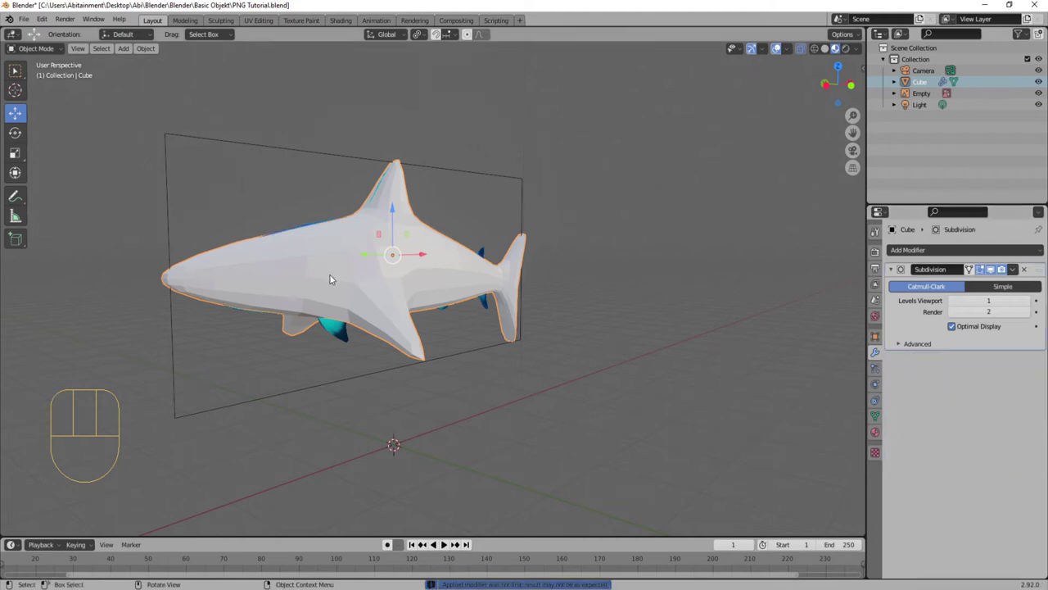
click(327, 271)
click(352, 311)
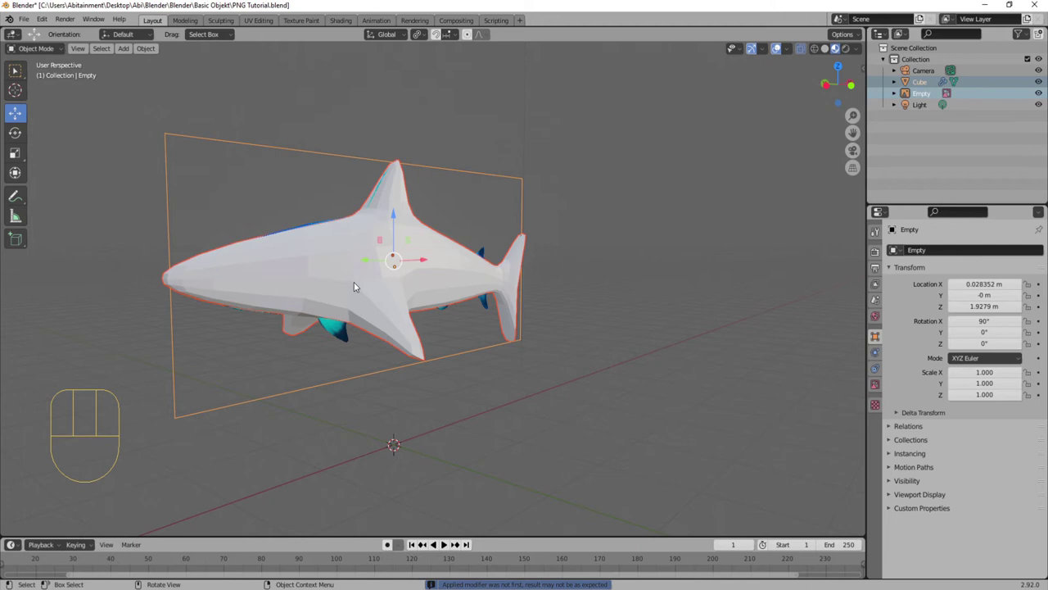
click(302, 243)
right_click(302, 242)
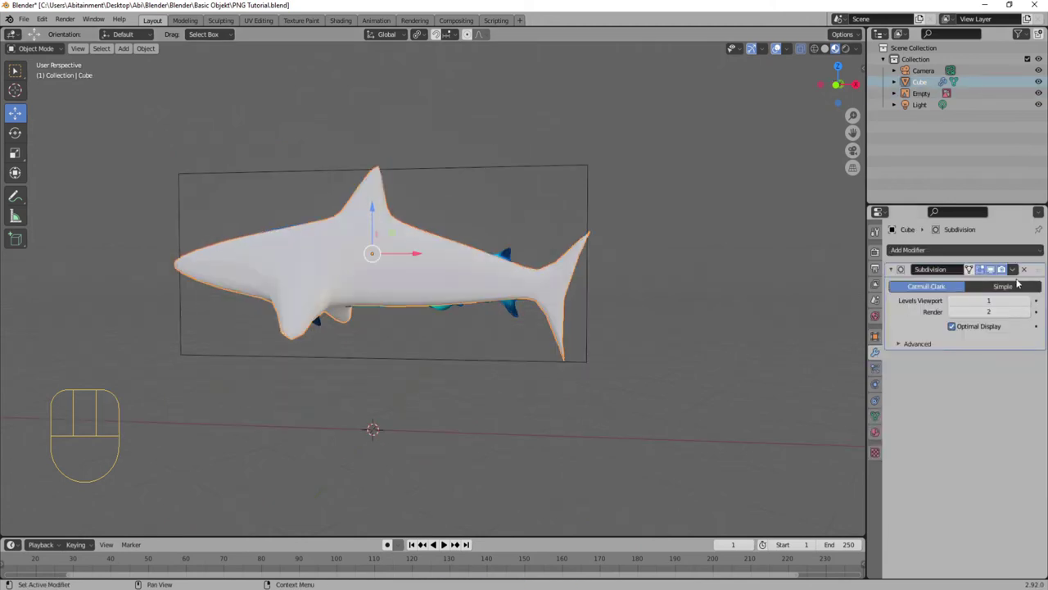
drag(1021, 269, 943, 280)
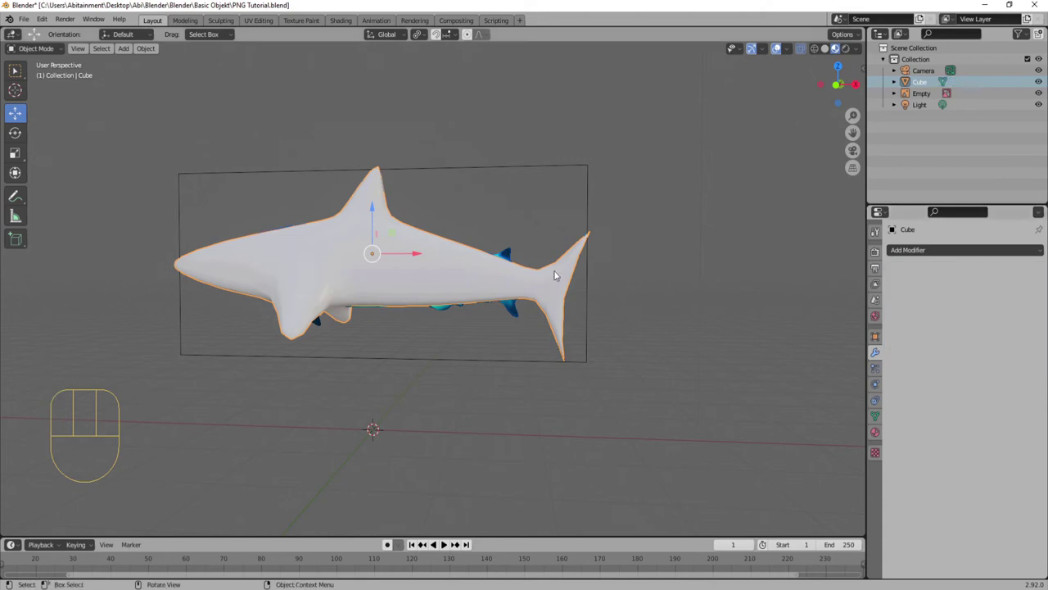
Step: In Edit Mode select all vertices and bring up the UV Unwrap options
key(Tab)
click(398, 249)
key(Tab)
key(u)
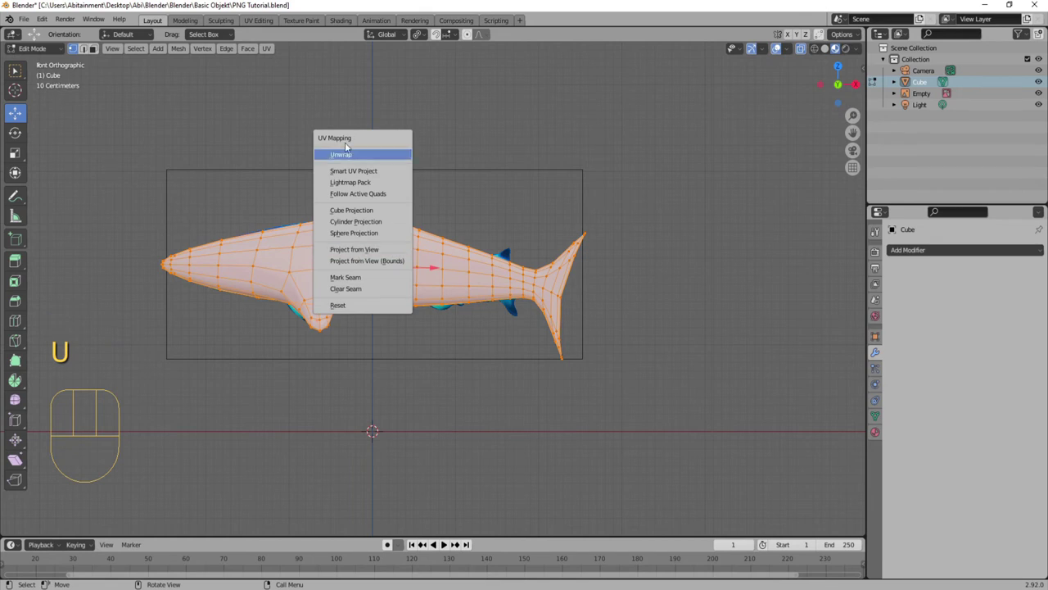
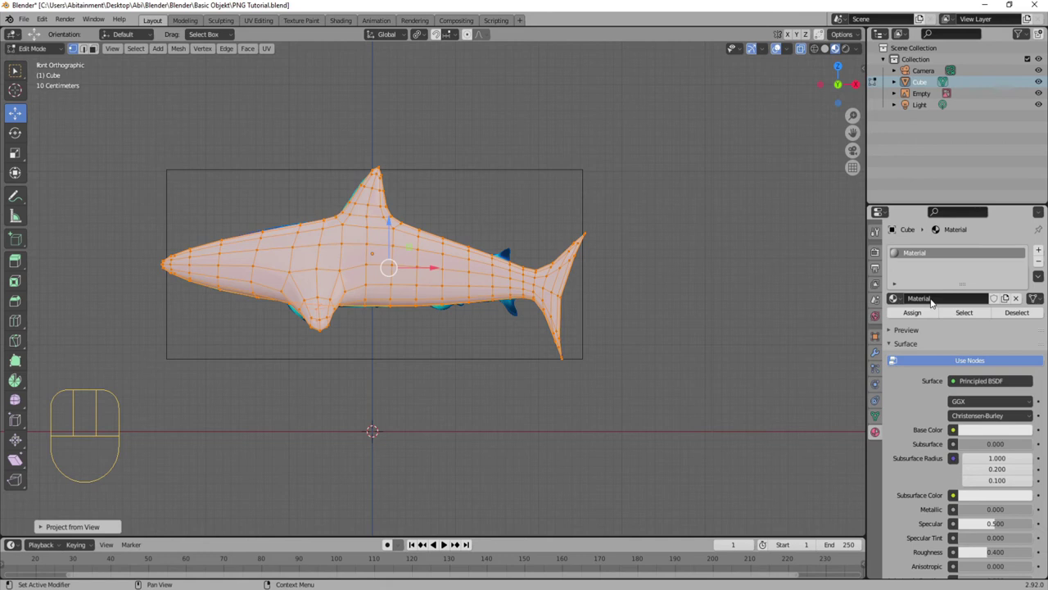
Step: Set the material's Base Color to come from an Image Texture node
drag(957, 431, 760, 329)
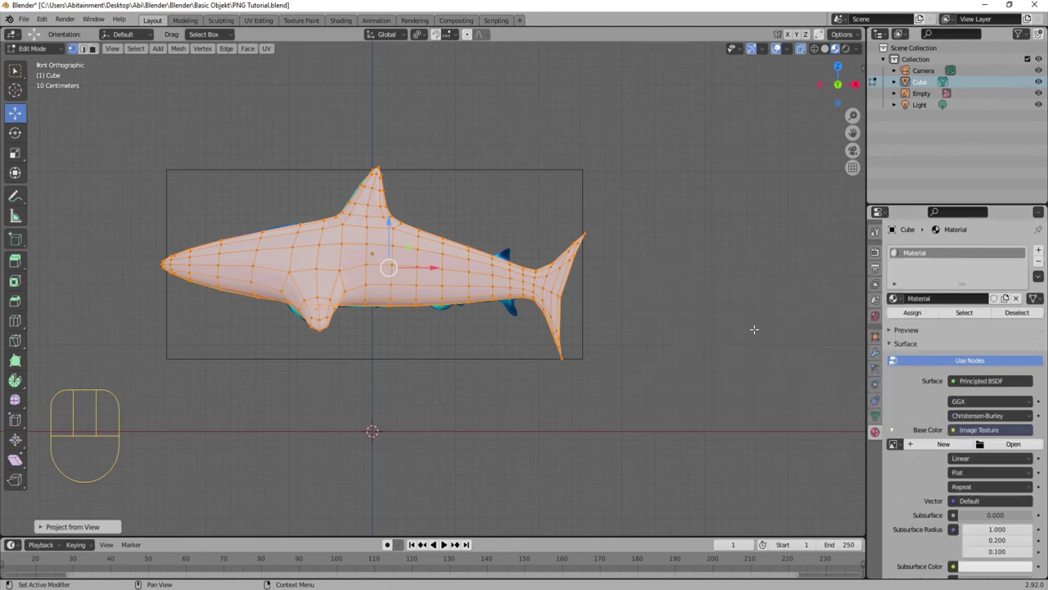